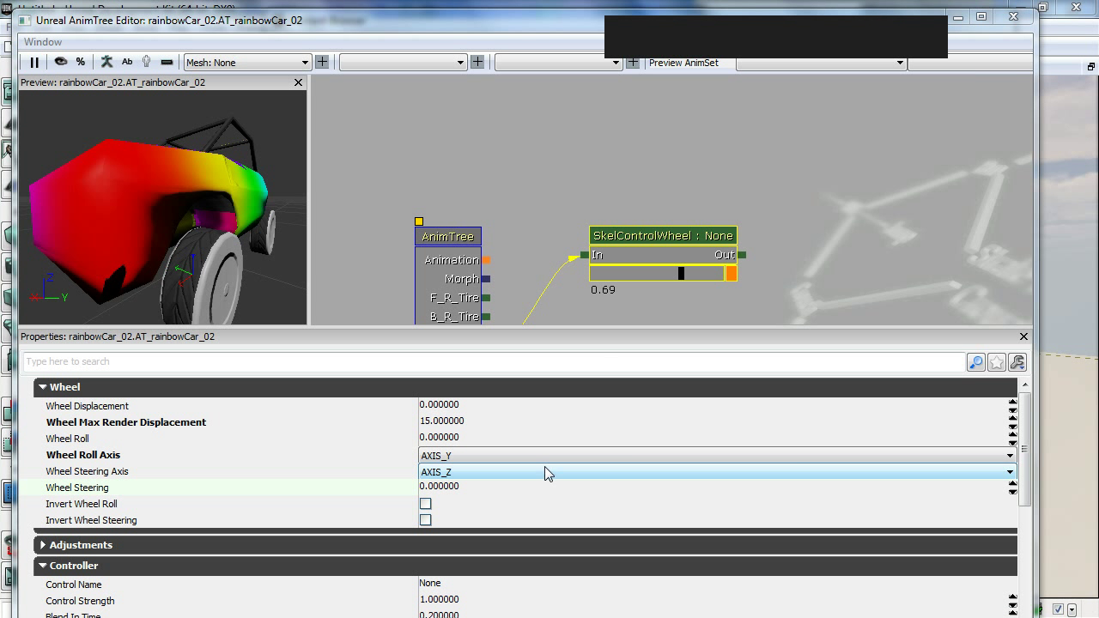
Set the SkelControlWheel node's Control Name to F_L_Tire_CTRL and reposition the node.
{"action": "left_click", "coordinate": [515, 283]}
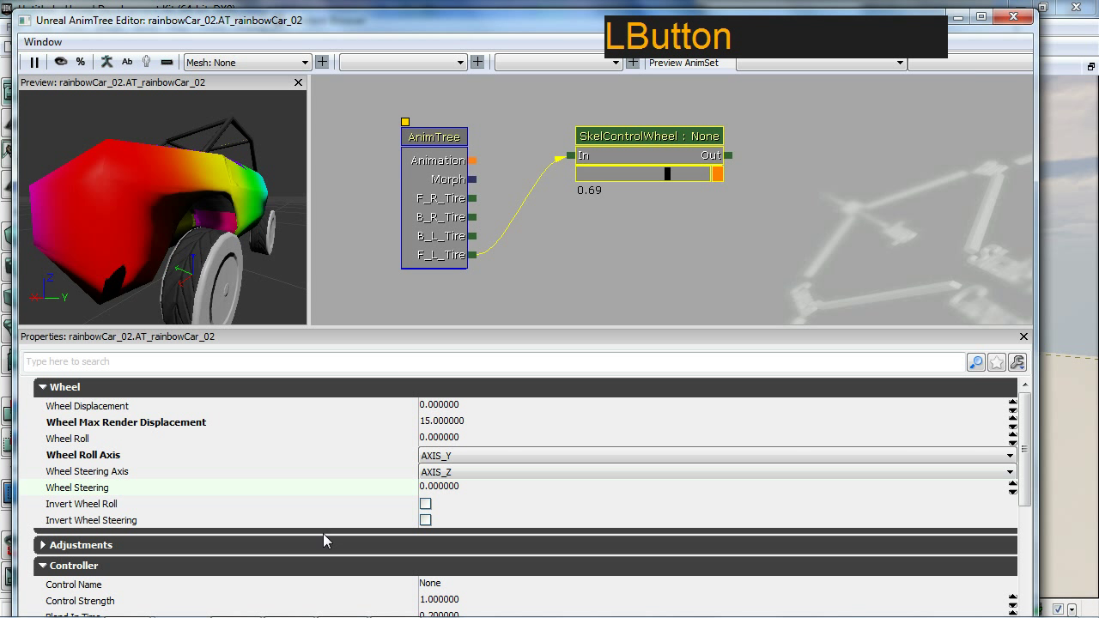
{"action": "left_click", "coordinate": [1033, 461]}
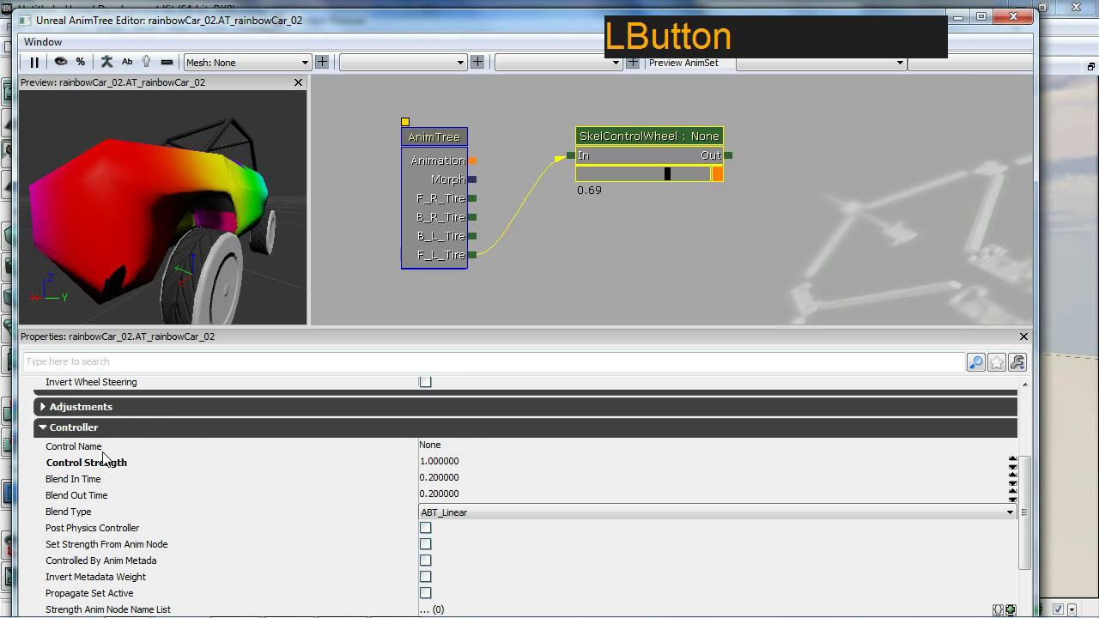
{"action": "left_click", "coordinate": [445, 443]}
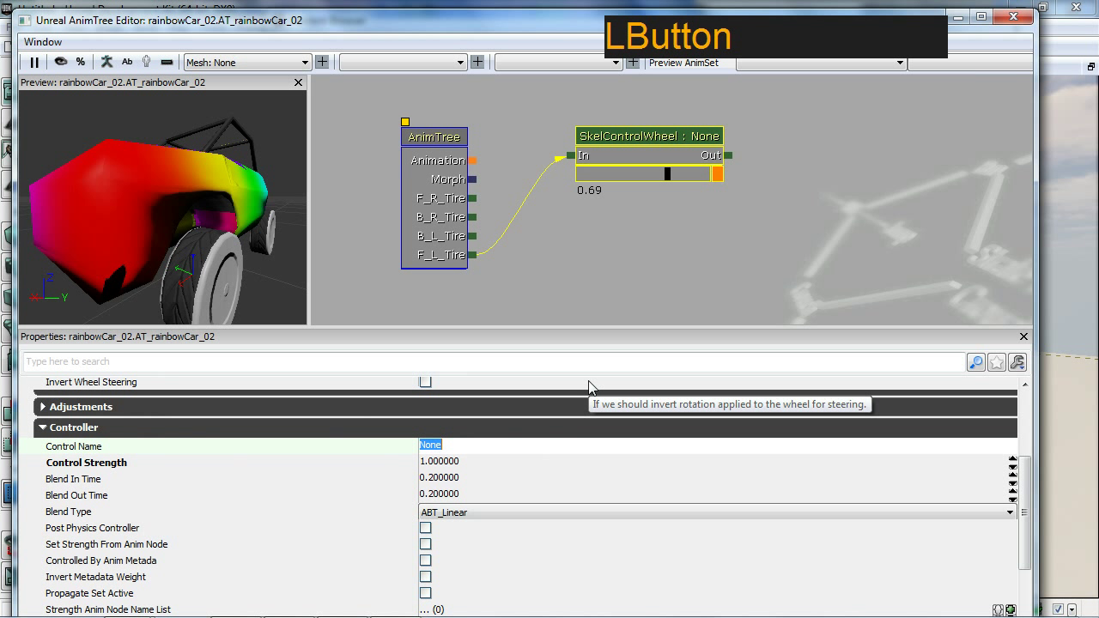
{"action": "key", "text": "shift+f"}
{"action": "key", "text": "shift+;"}
{"action": "key", "text": "BackSpace"}
{"action": "key", "text": "shift+-"}
{"action": "key", "text": "shift+l"}
{"action": "key", "text": "shift+-"}
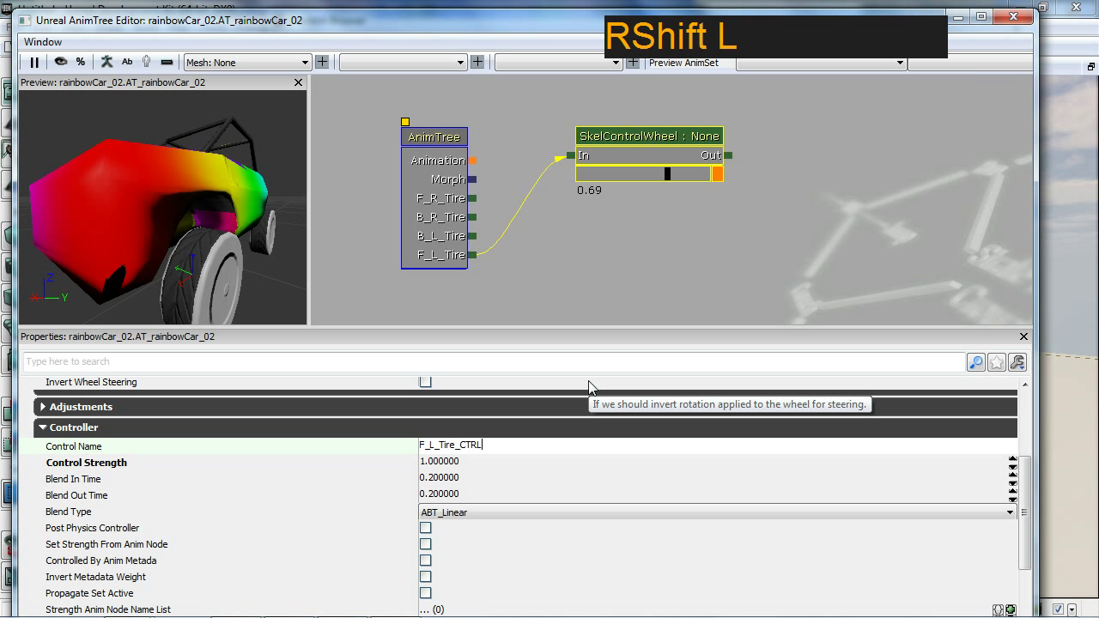
{"action": "key", "text": "Return"}
{"action": "key", "text": "KP_Enter"}
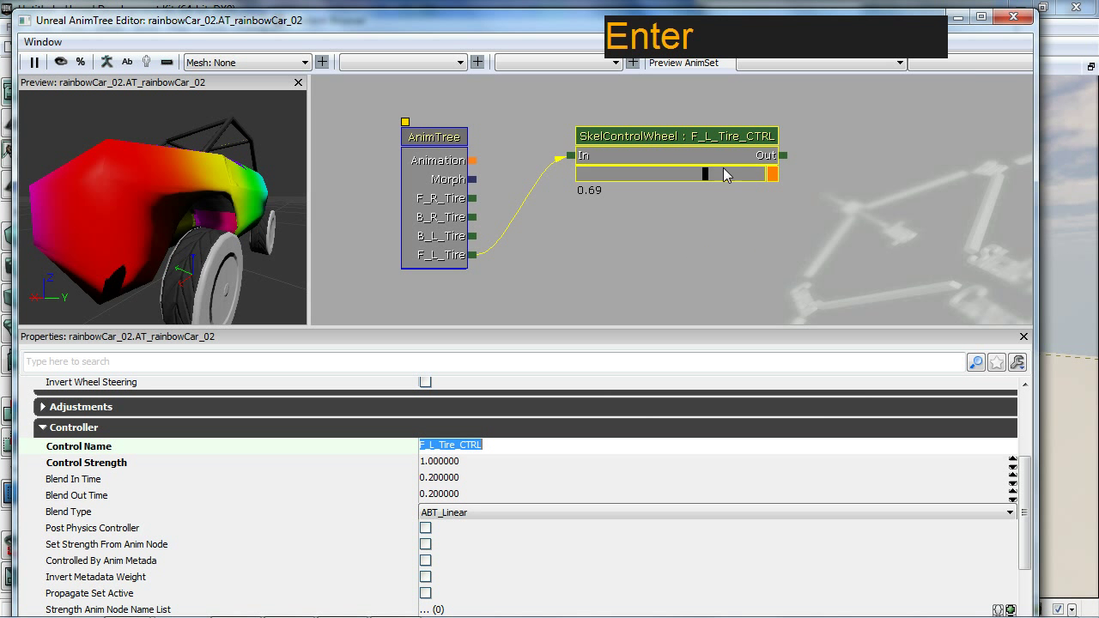
{"action": "left_click", "coordinate": [633, 120]}
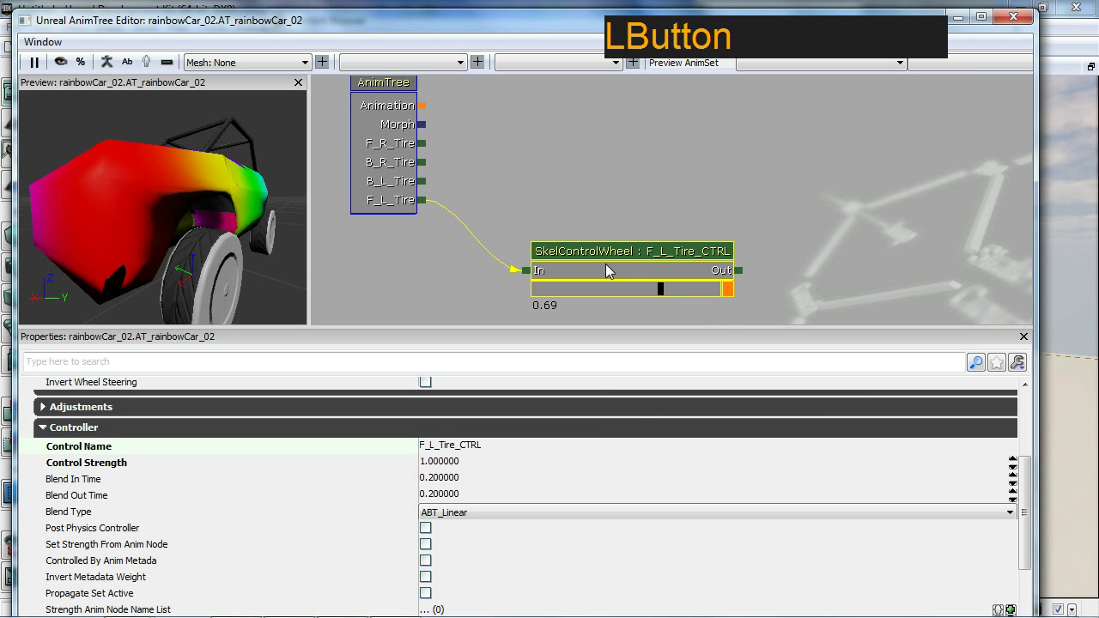
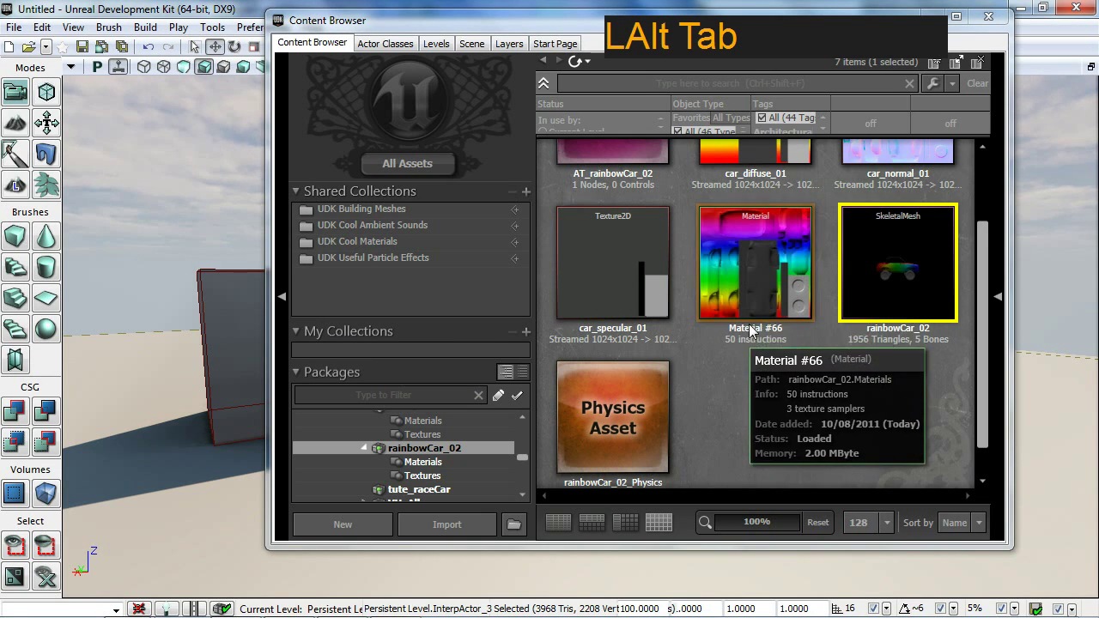
Replace the script's physics asset path with the rainbowCar_02 physics asset's full name.
{"action": "left_click", "coordinate": [634, 400]}
{"action": "right_click", "coordinate": [628, 404]}
{"action": "left_click", "coordinate": [710, 163]}
{"action": "key", "text": "alt+Tab"}
{"action": "key", "text": "alt+Tab"}
{"action": "left_click", "coordinate": [535, 281]}
{"action": "left_click", "coordinate": [437, 317]}
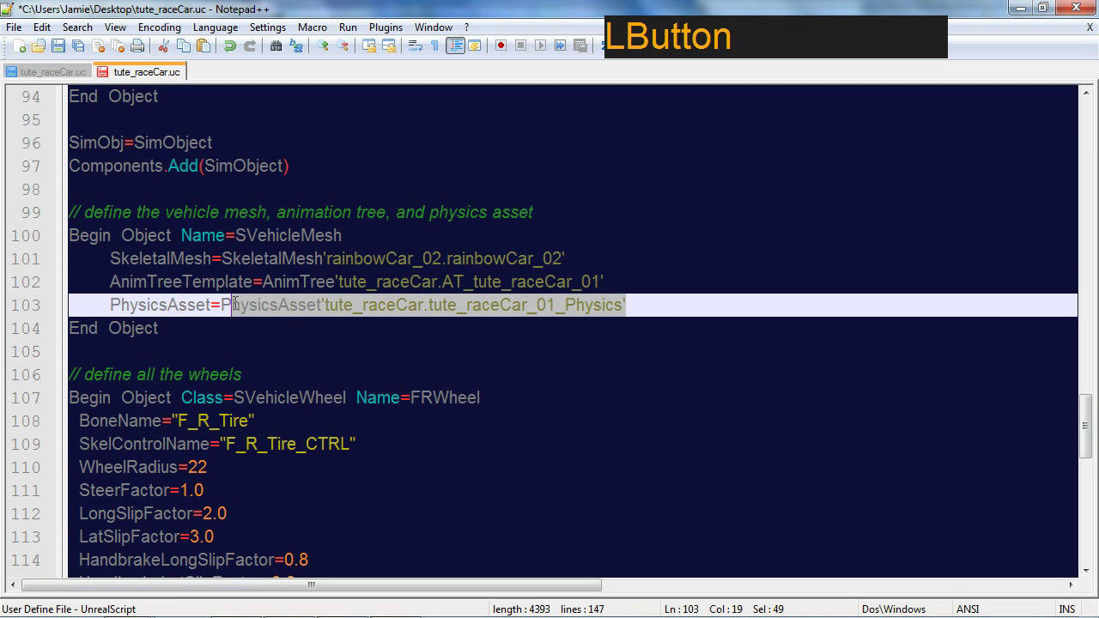
{"action": "key", "text": "ctrl+v"}
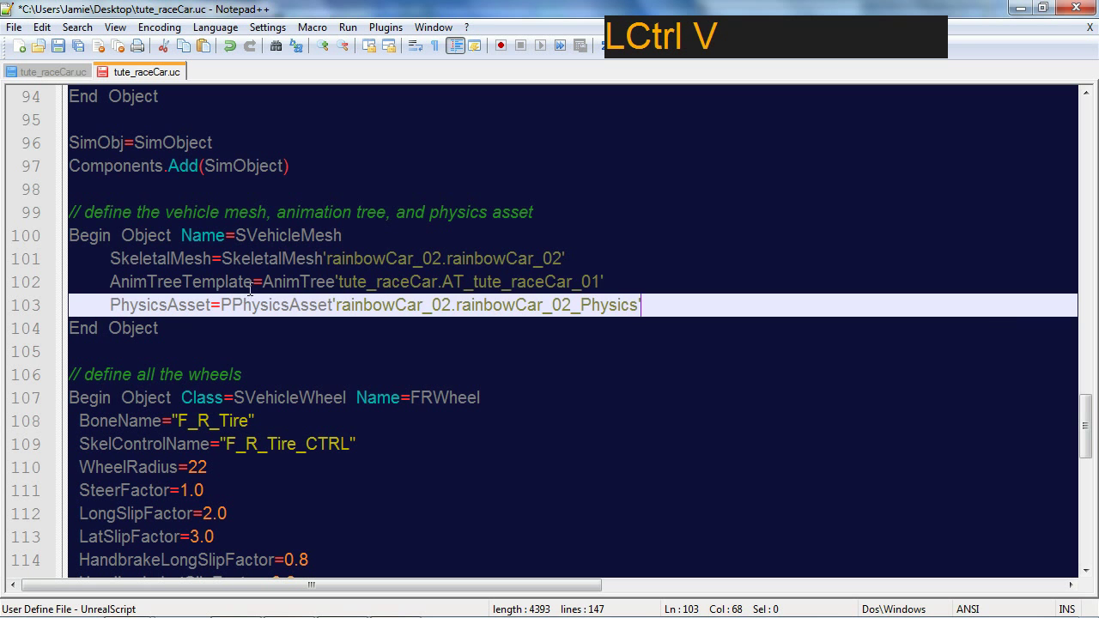
Replace the AnimTreeTemplate path with rainbowCar_02.AT_rainbowCar_02.
{"action": "key", "text": "alt+Tab"}
{"action": "left_click", "coordinate": [573, 304]}
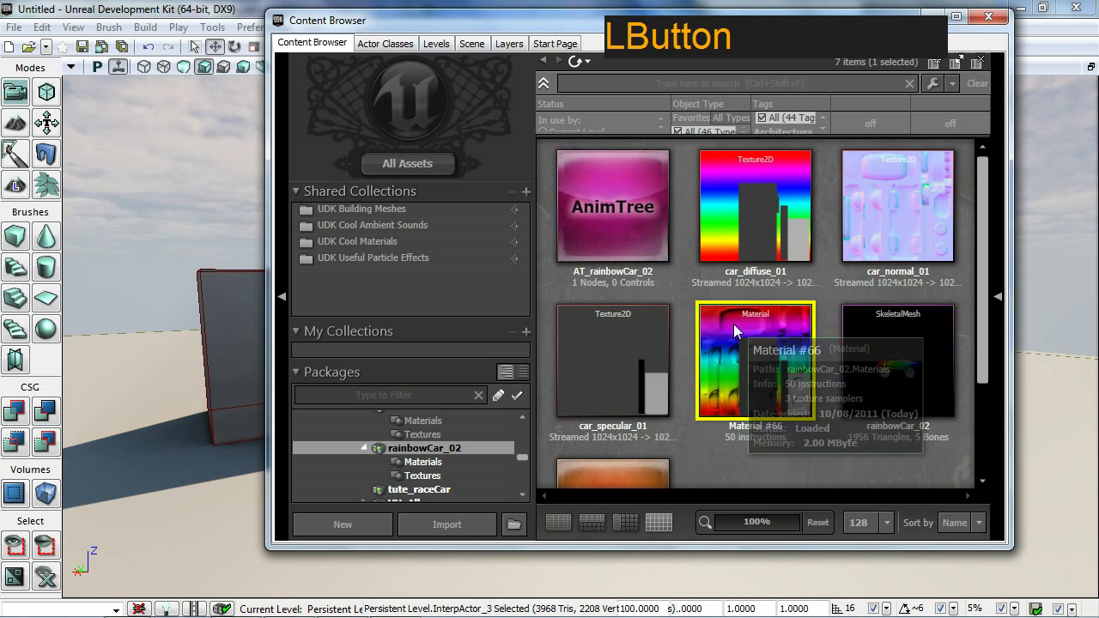
{"action": "right_click", "coordinate": [594, 212]}
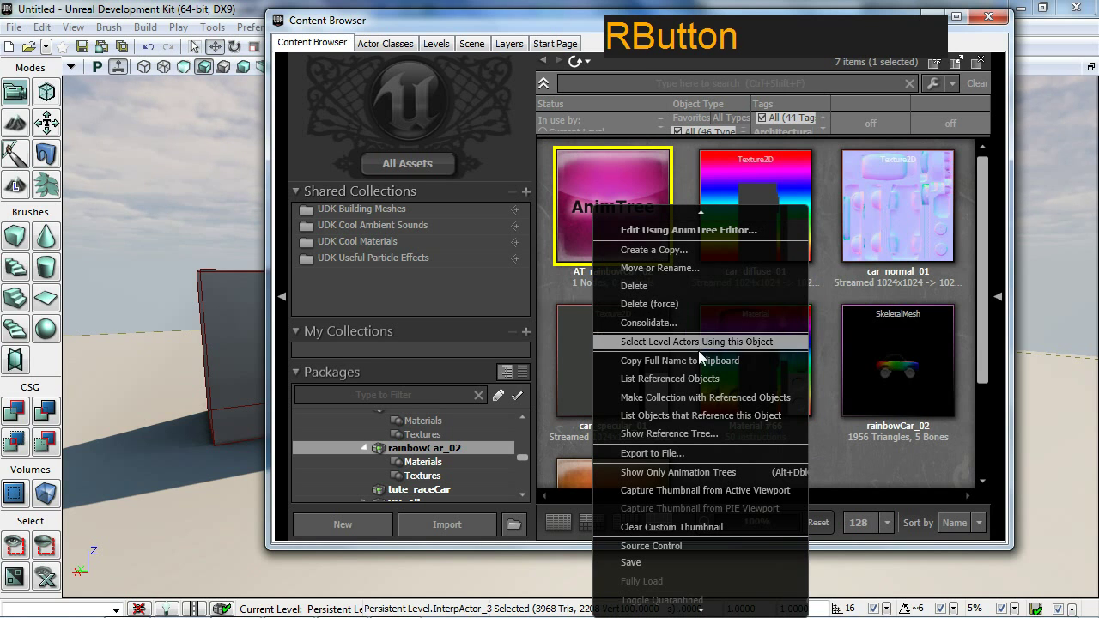
{"action": "left_click", "coordinate": [699, 368]}
{"action": "key", "text": "alt+Tab"}
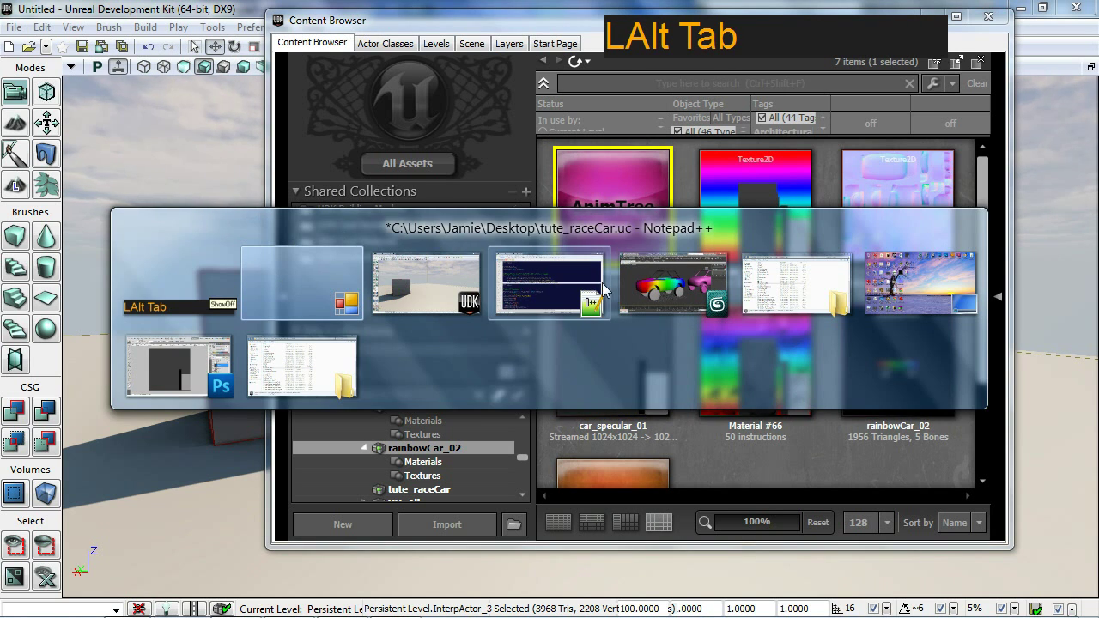
{"action": "left_click", "coordinate": [596, 289]}
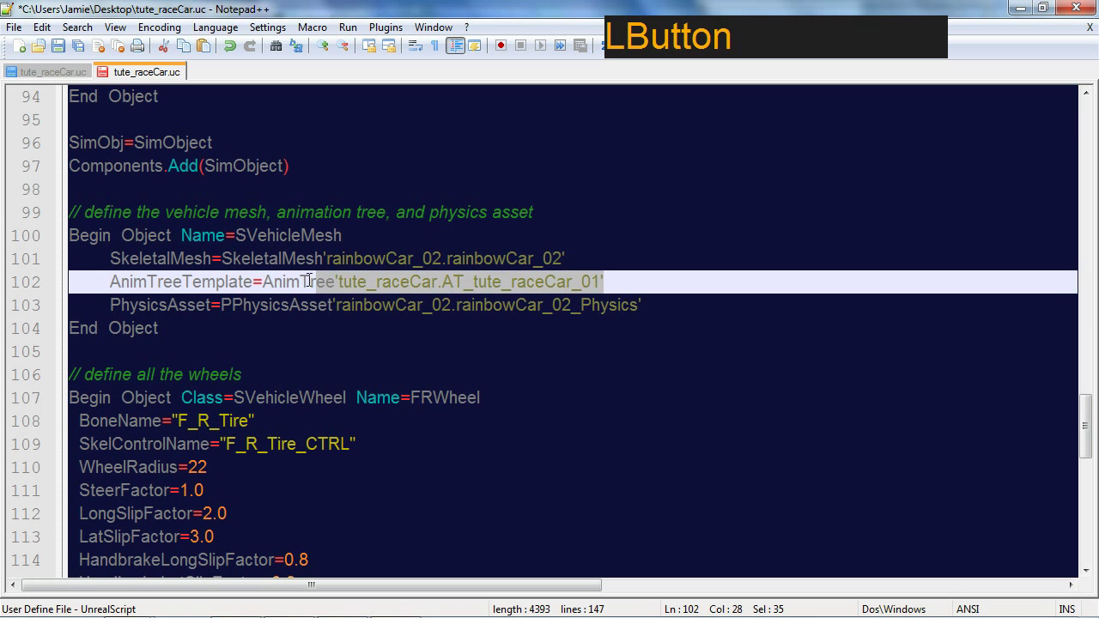
{"action": "key", "text": "ctrl+v"}
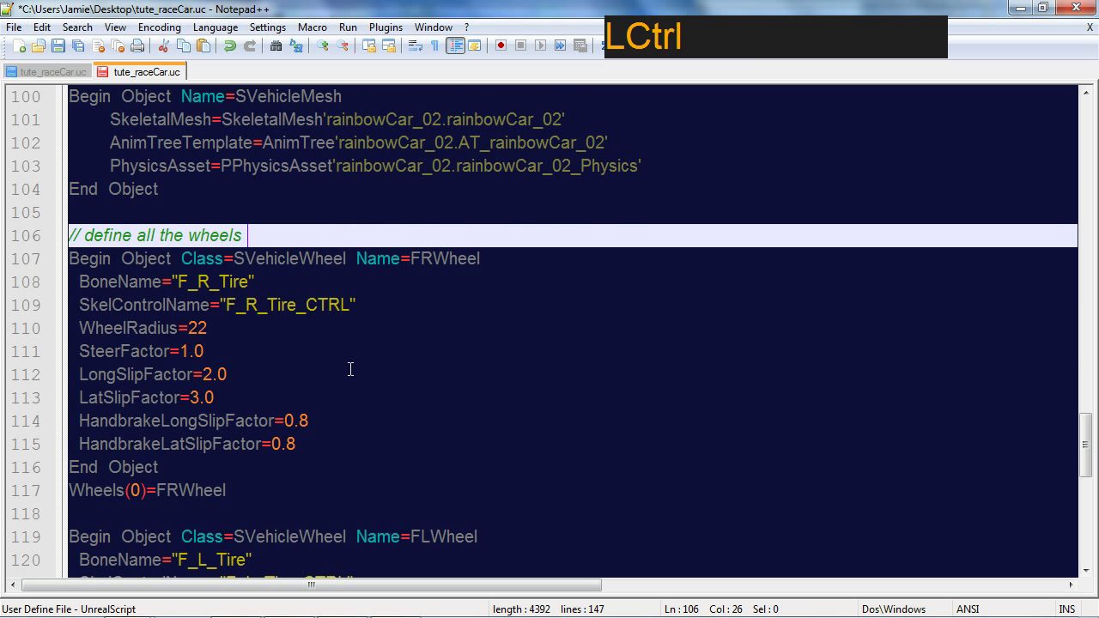
{"action": "key", "text": "ctrl+2"}
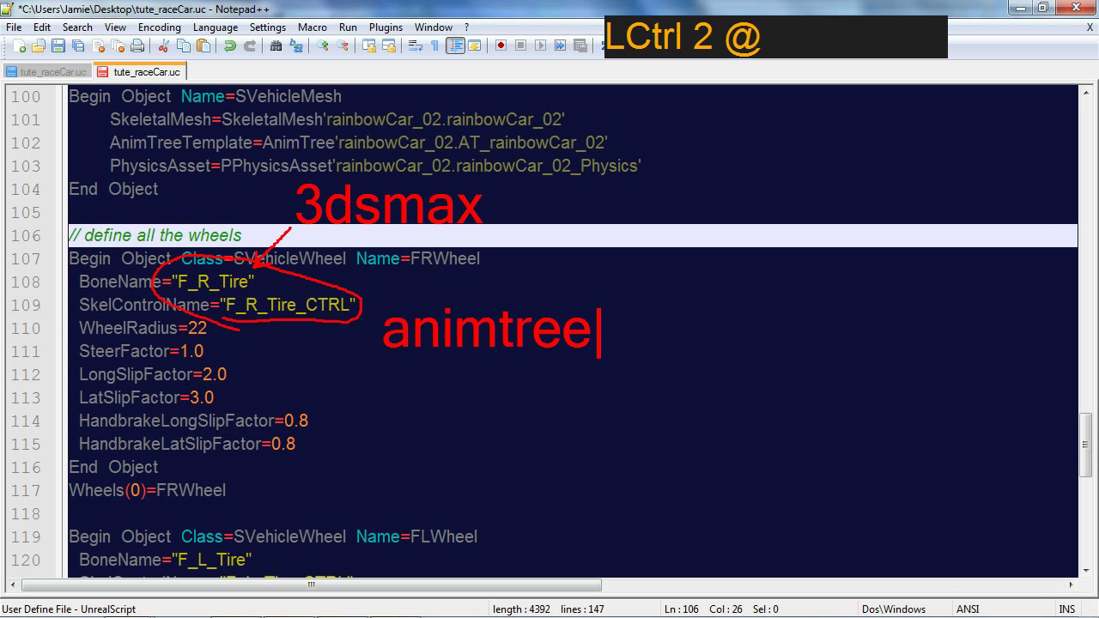
{"action": "key", "text": "Escape"}
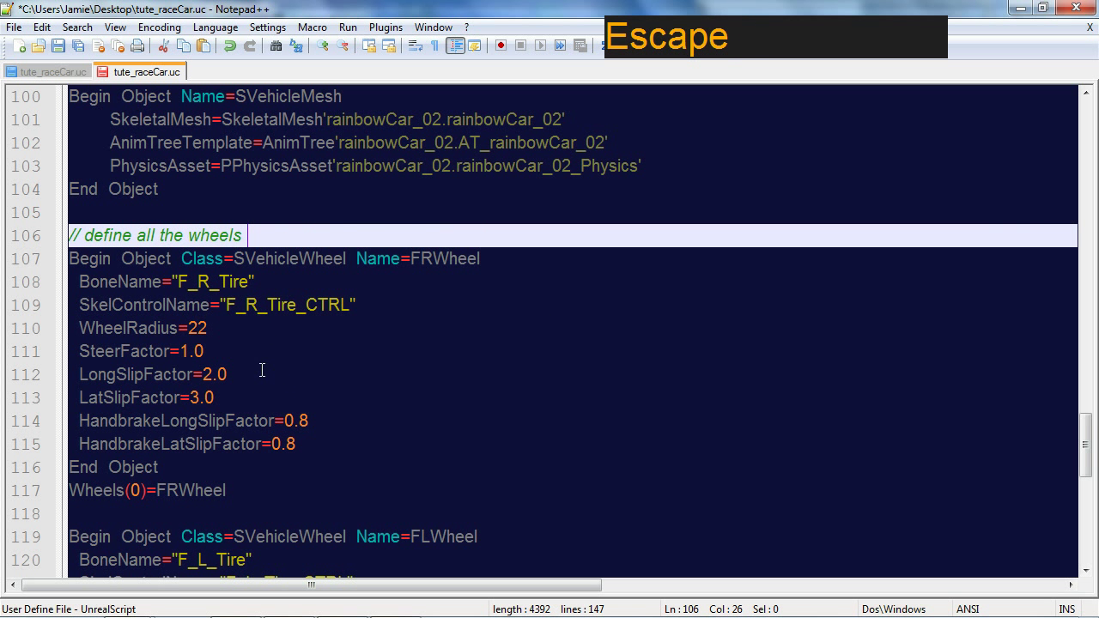
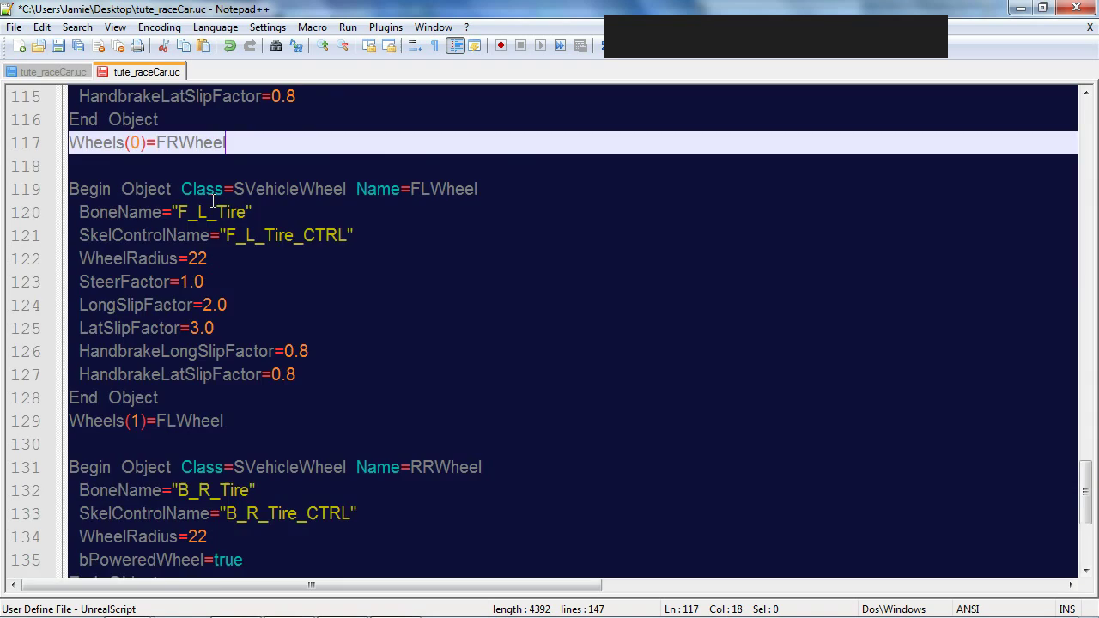
Start Save As for the edited vehicle script, browsing to the Classes folder.
{"action": "left_click", "coordinate": [28, 36]}
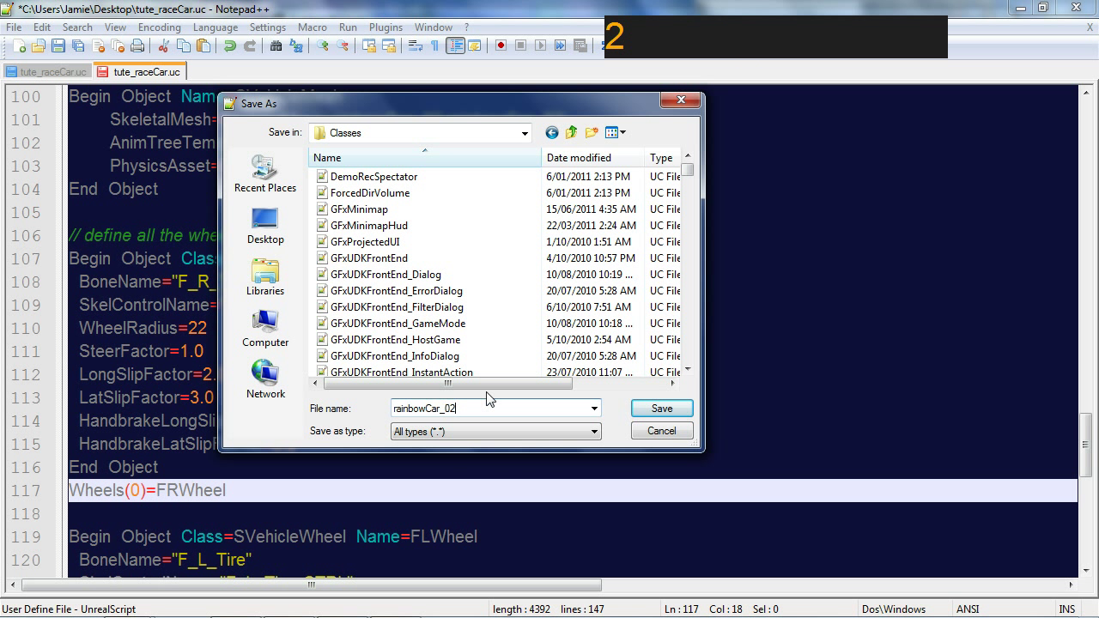
Save the script as rainbowCar_02.uc in the UDK Src UTGame Classes folder.
{"action": "key", "text": "."}
{"action": "key", "text": "u"}
{"action": "key", "text": "s"}
{"action": "key", "text": "BackSpace"}
{"action": "key", "text": "c"}
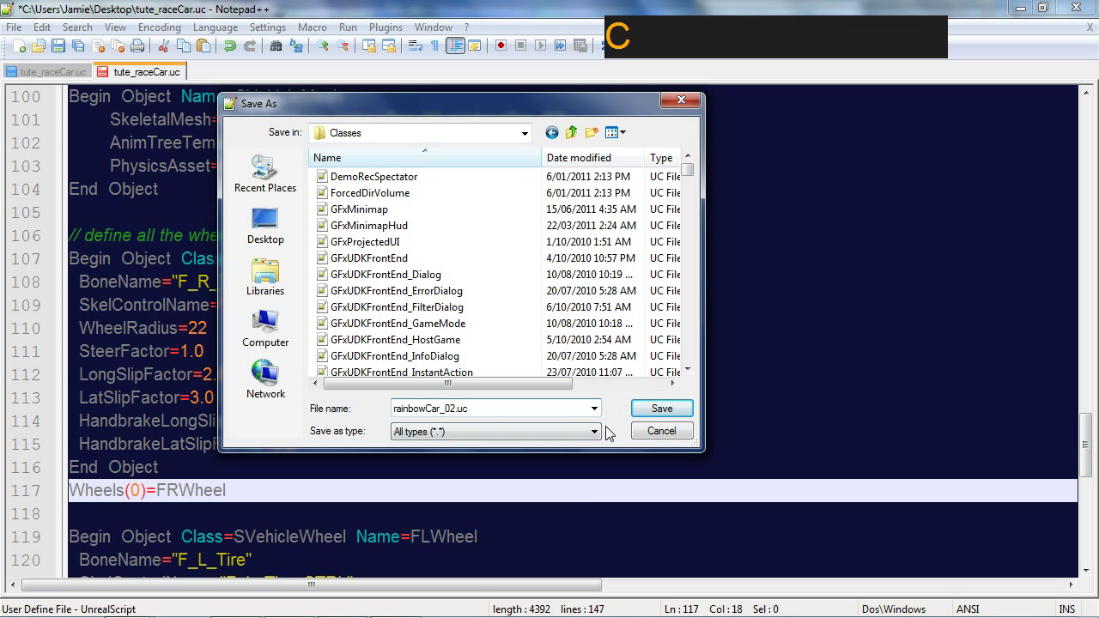
{"action": "left_click", "coordinate": [653, 412]}
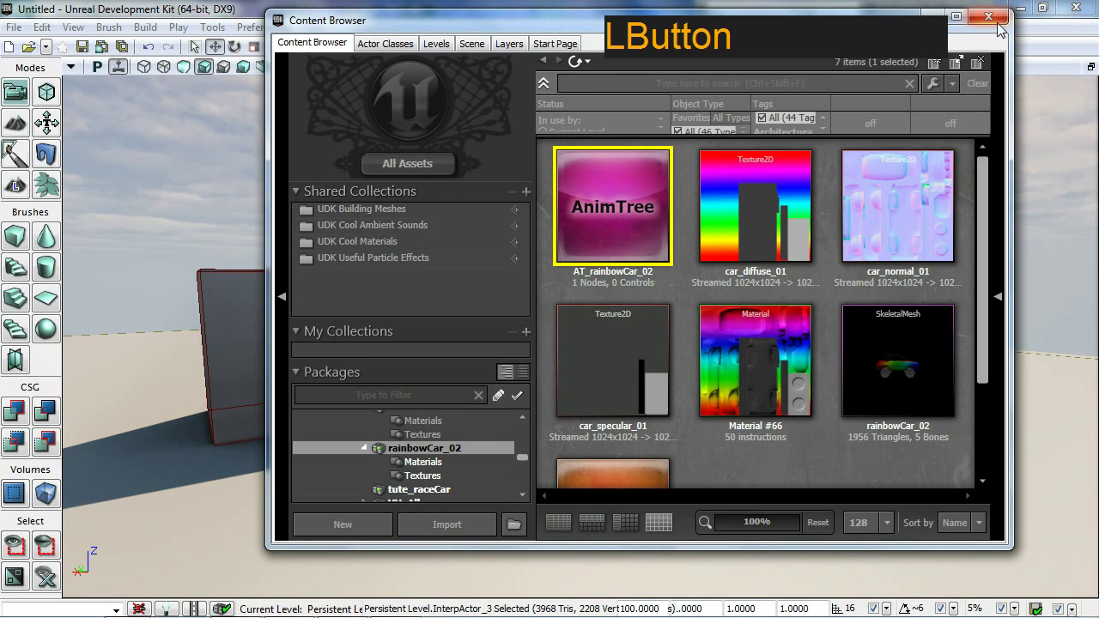
Leave 3ds Max's view of the rainbow car to launch UDK.
{"action": "left_click", "coordinate": [993, 21]}
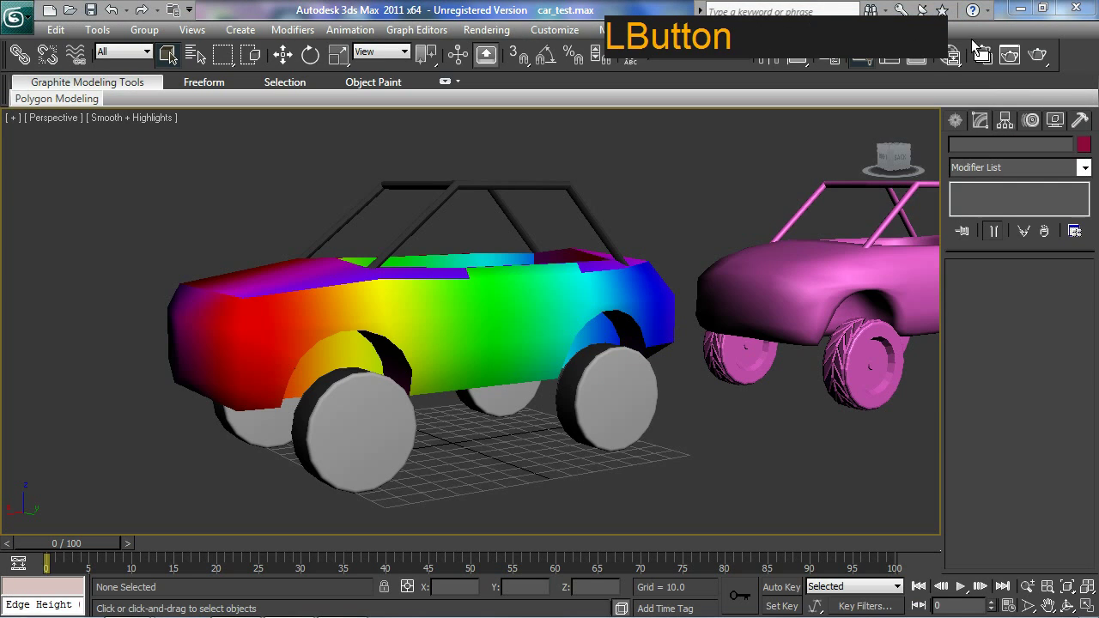
Rebuild the outdated scripts and review the console's 1 error, 19 warnings summary.
{"action": "left_click", "coordinate": [133, 611]}
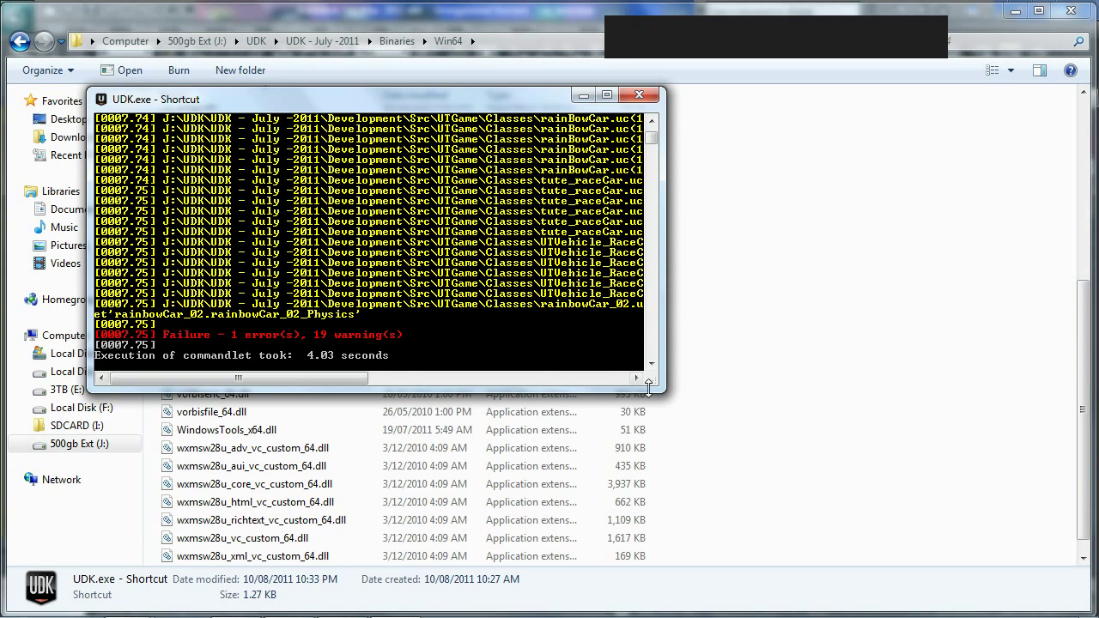
{"action": "left_click", "coordinate": [658, 139]}
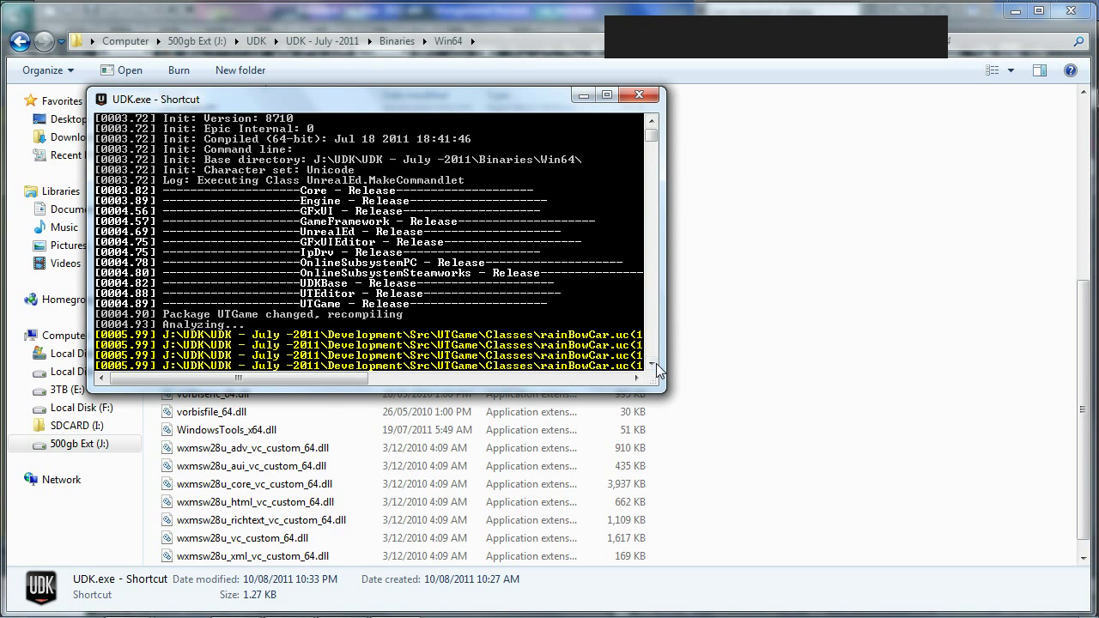
{"action": "left_click", "coordinate": [661, 365]}
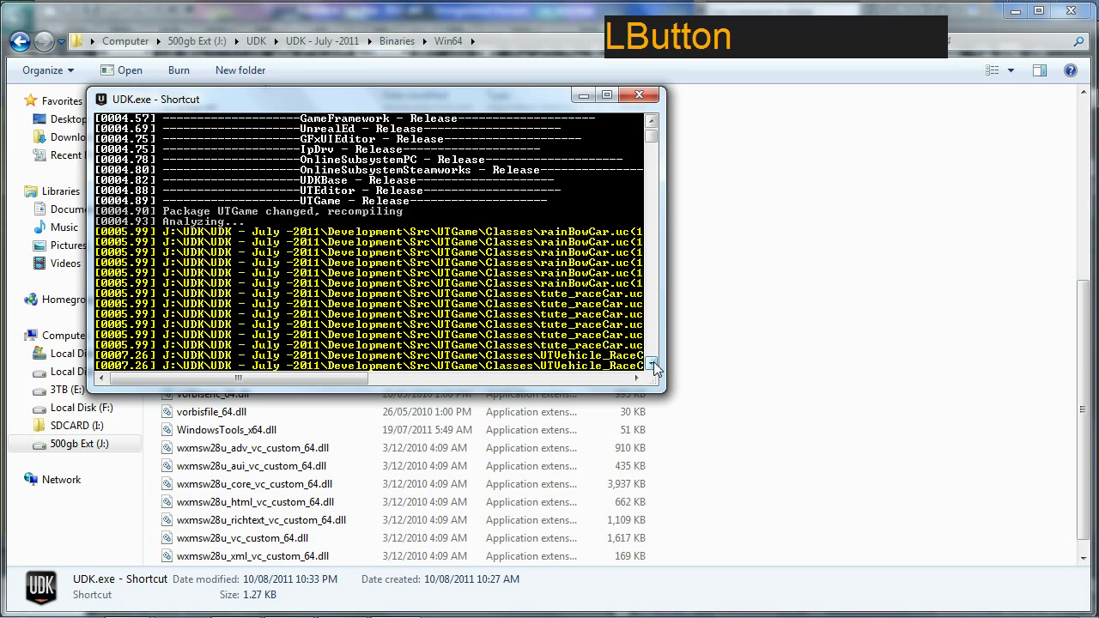
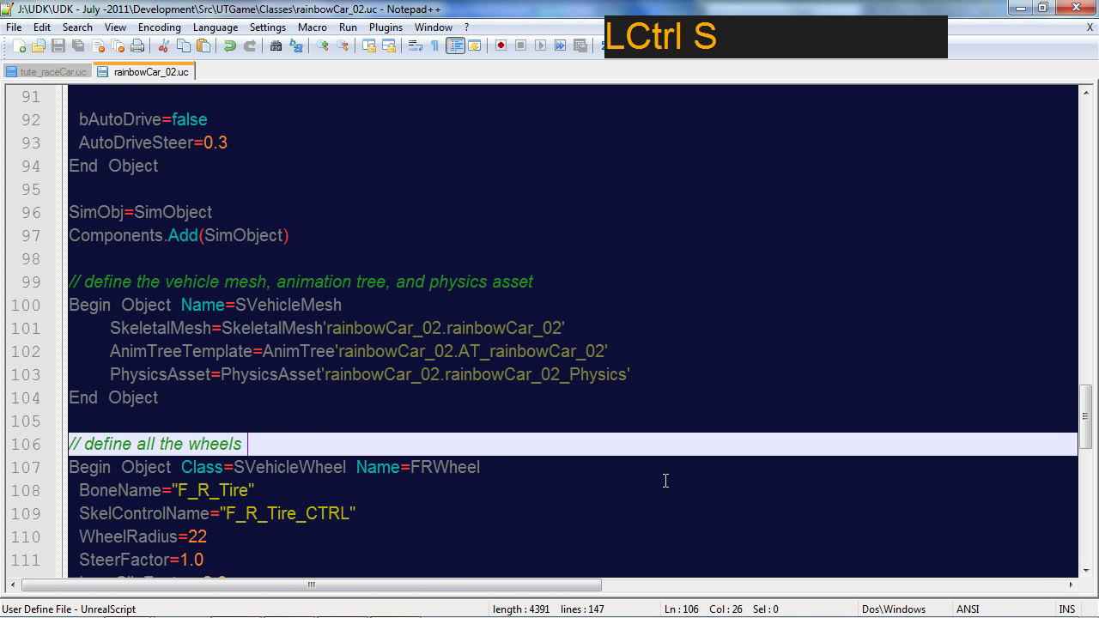
Rebuild the scripts to Success with 0 errors and close the console so the editor loads.
{"action": "left_click", "coordinate": [307, 614]}
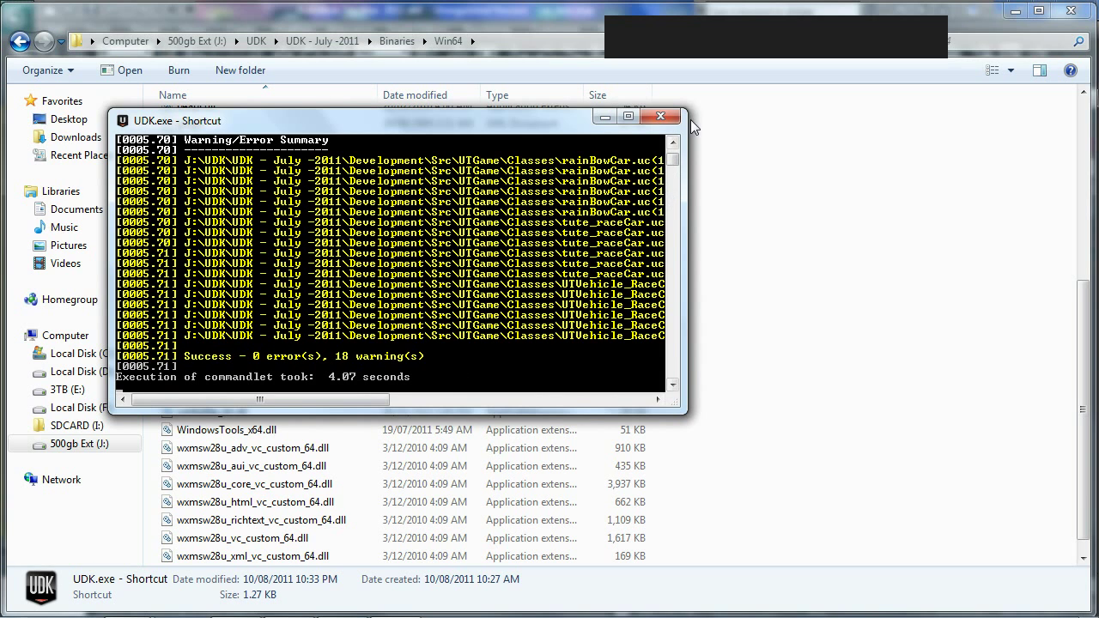
{"action": "left_click", "coordinate": [675, 121]}
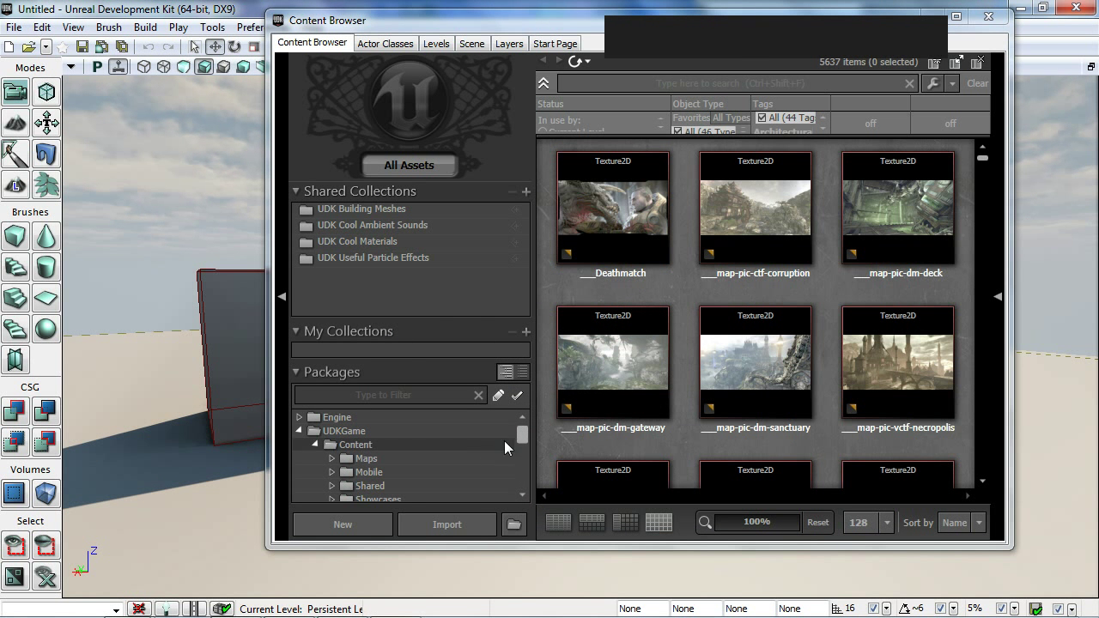
Show the rainbowCar_02 package's assets in the Content Browser.
{"action": "left_click", "coordinate": [520, 438]}
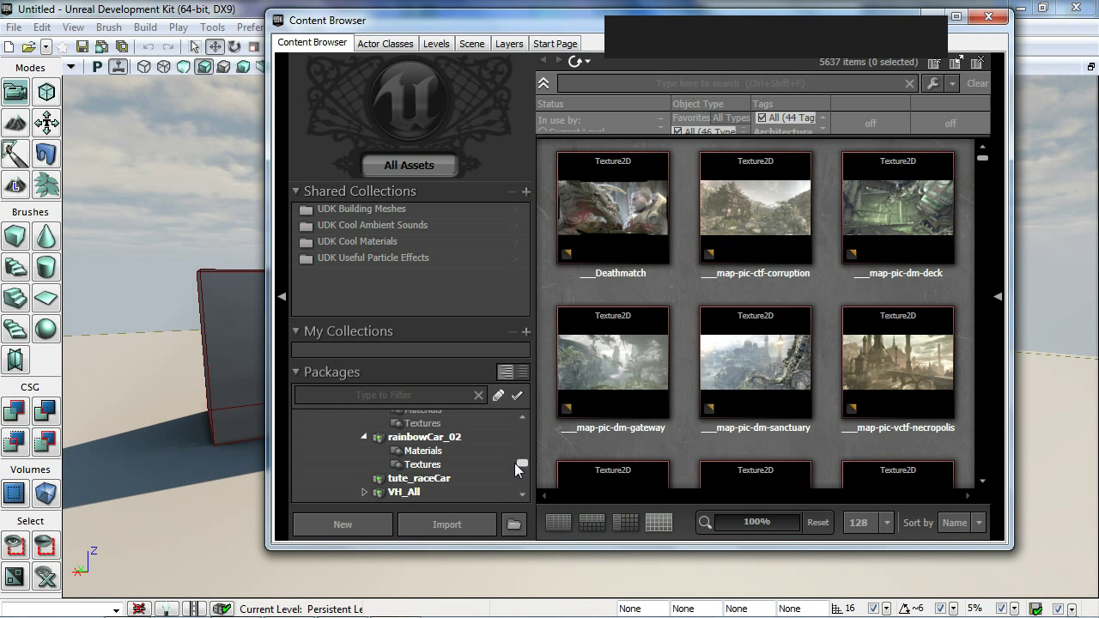
{"action": "left_click", "coordinate": [463, 453]}
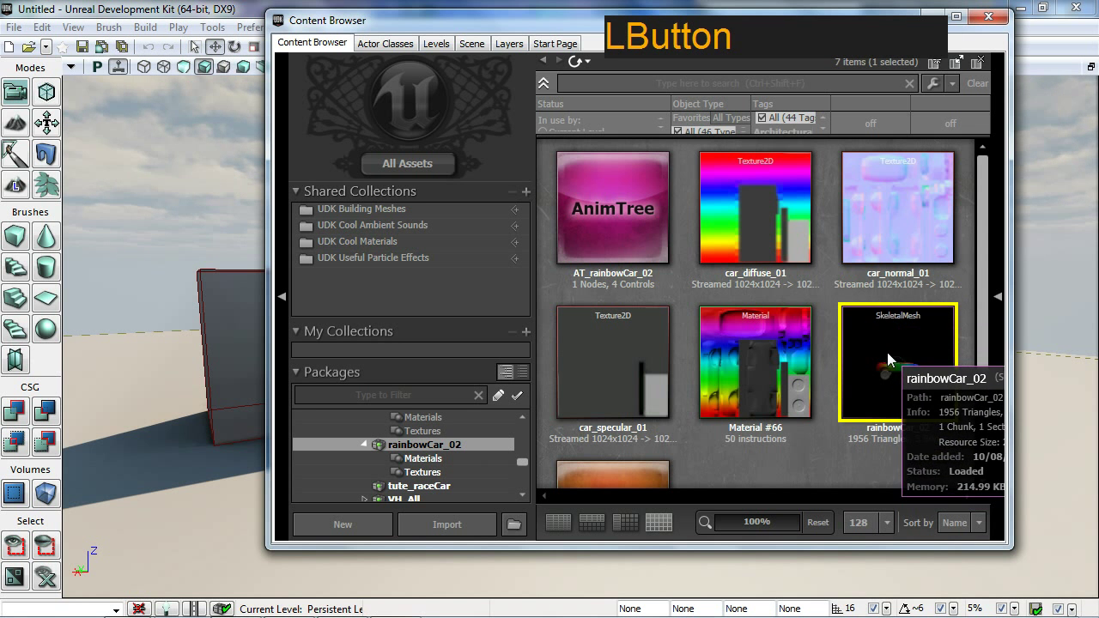
Place a rainbowCar_02 vehicle from Actor Classes beside the box and close the panel.
{"action": "left_click", "coordinate": [410, 33]}
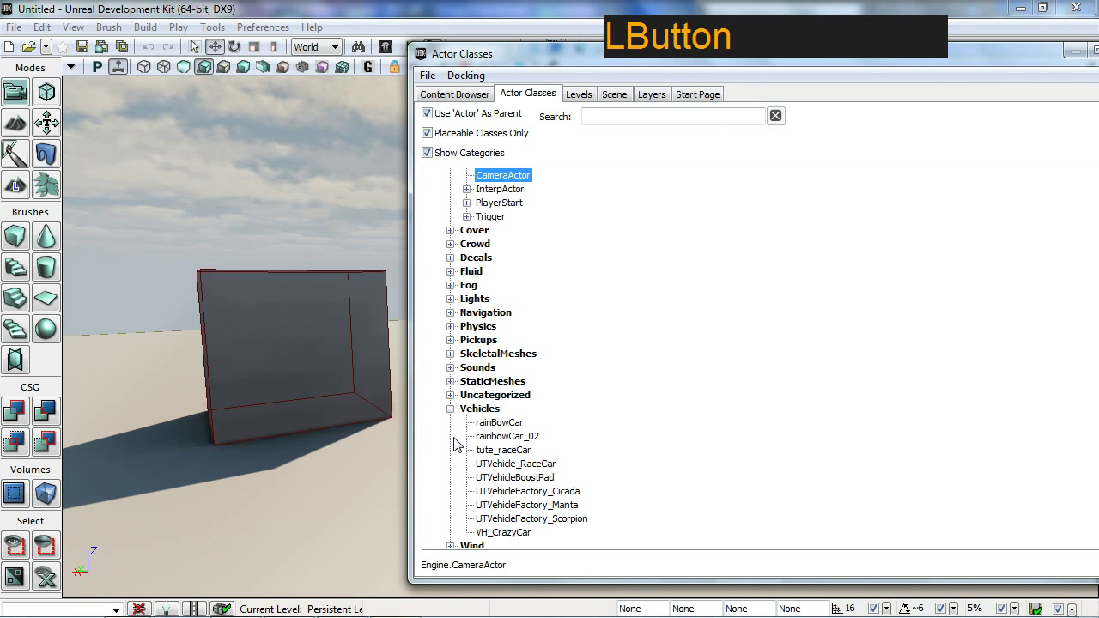
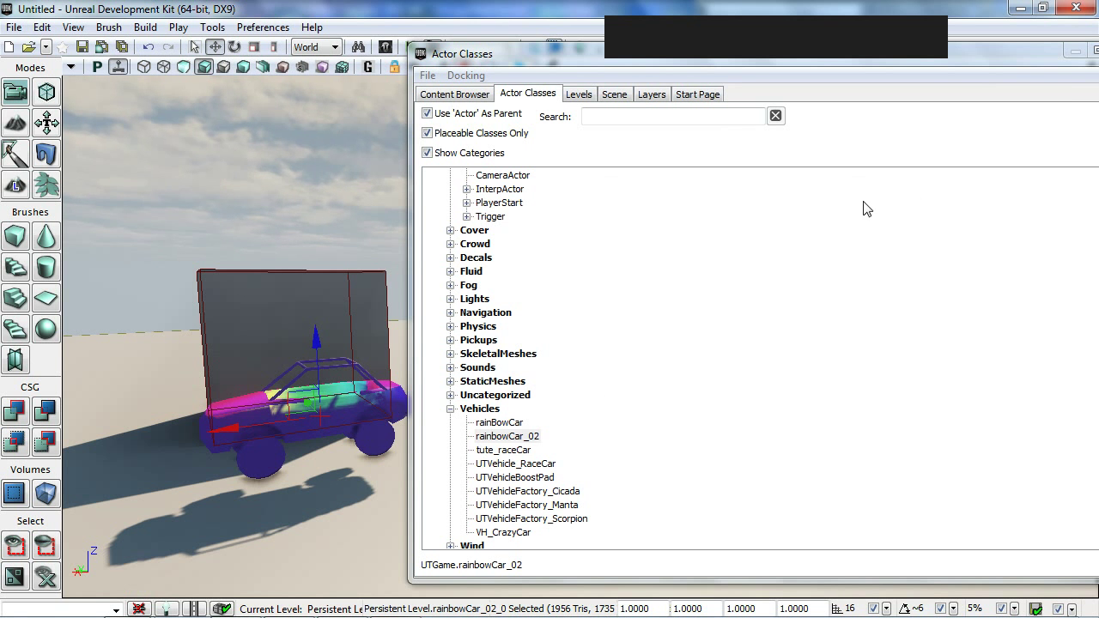
{"action": "left_click", "coordinate": [1002, 64]}
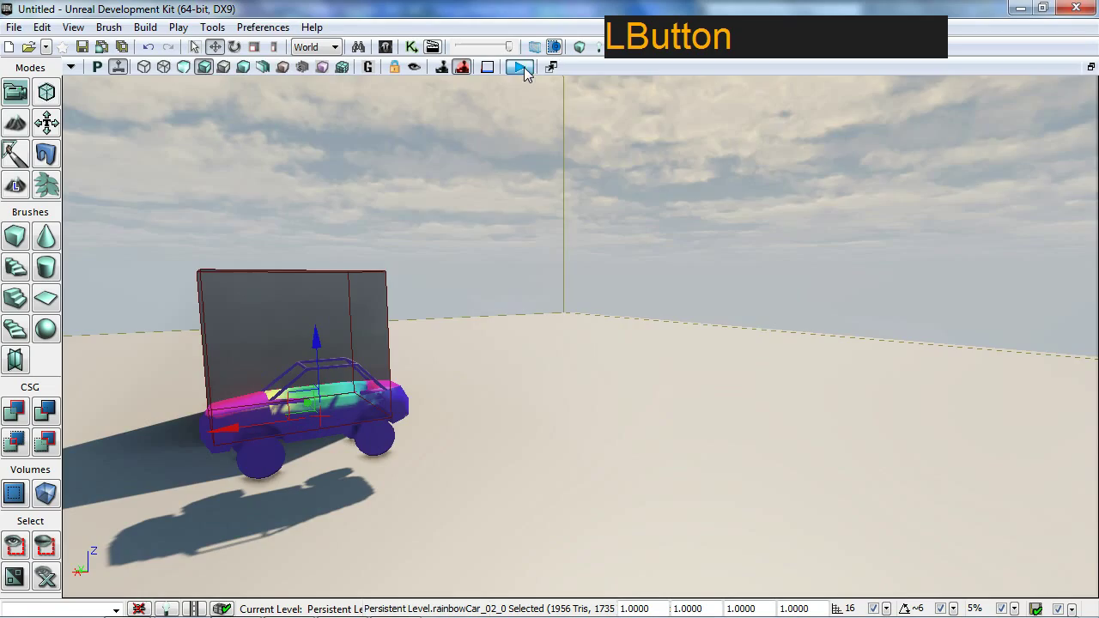
Drive the rainbowCar_02 forward across the floor, steering left and right with W/A/S/D.
{"action": "key", "text": "w"}
{"action": "key", "text": "e"}
{"action": "key", "text": "w"}
{"action": "key", "text": "d"}
{"action": "key", "text": "d"}
{"action": "key", "text": "w"}
{"action": "key", "text": "a"}
{"action": "key", "text": "d"}
{"action": "key", "text": "a"}
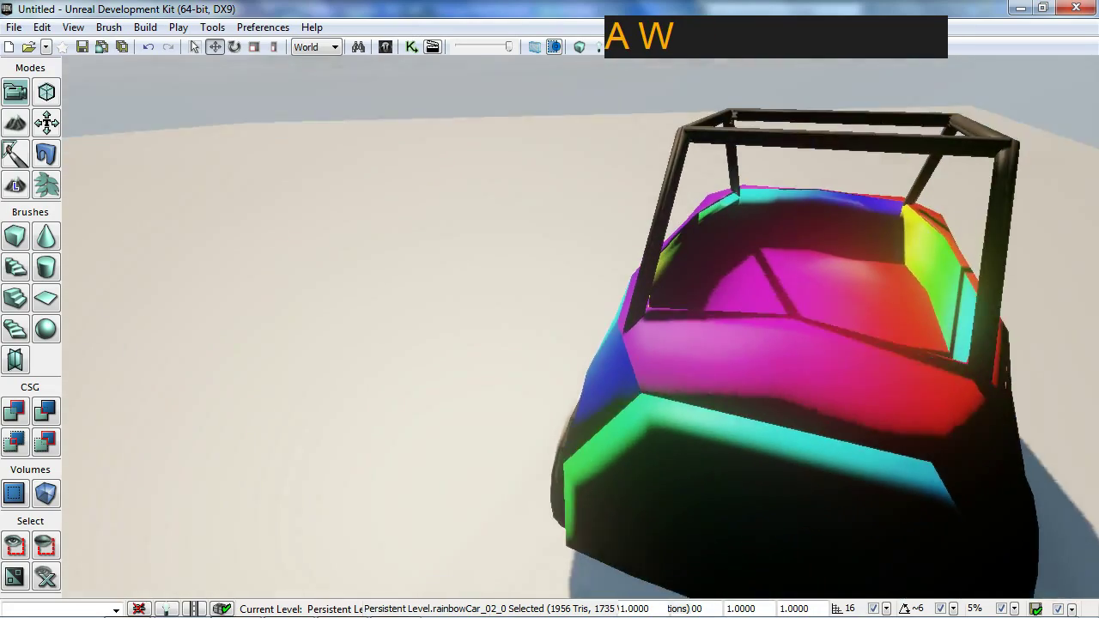
{"action": "key", "text": "d"}
{"action": "key", "text": "a"}
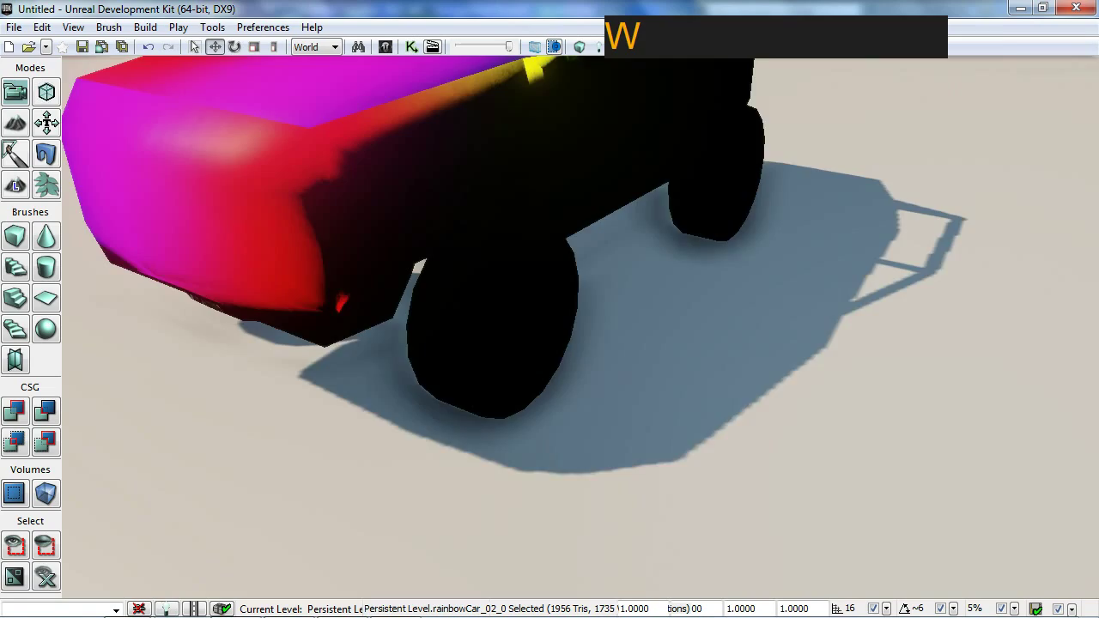
{"action": "key", "text": "e"}
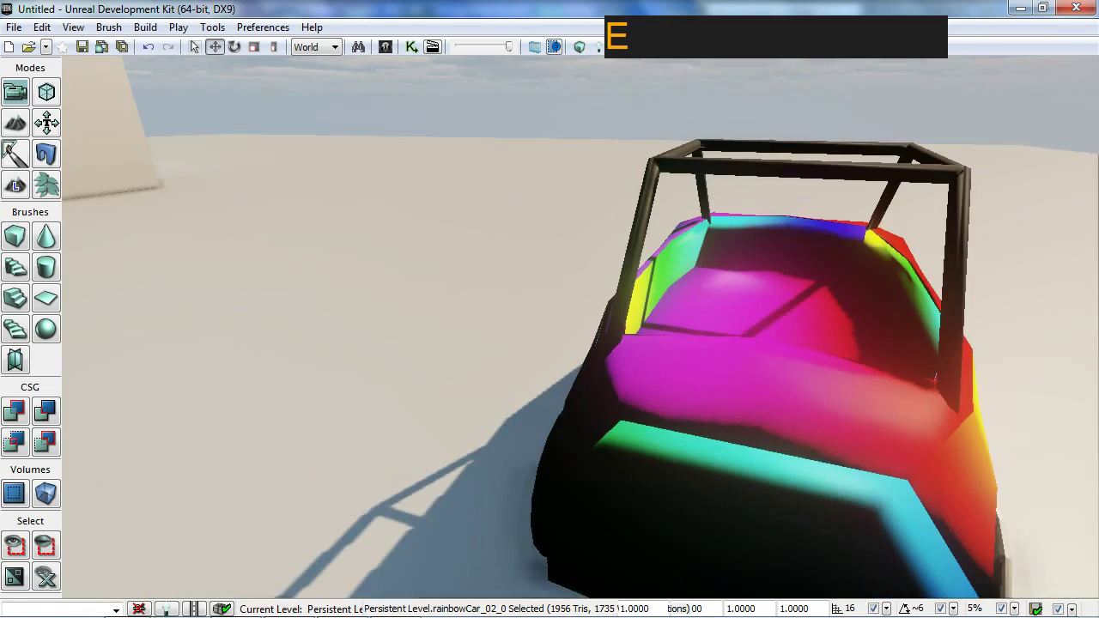
{"action": "key", "text": "w"}
{"action": "key", "text": "a"}
{"action": "key", "text": "w"}
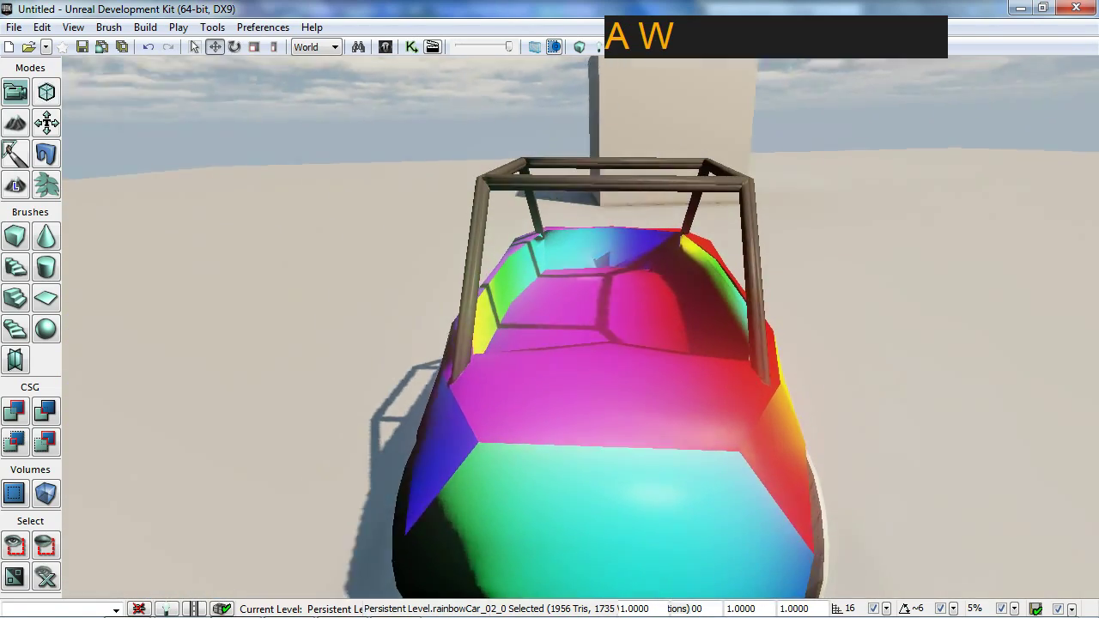
Steer the car toward the wall, reverse and bring it to a stop beside the wall.
{"action": "key", "text": "d"}
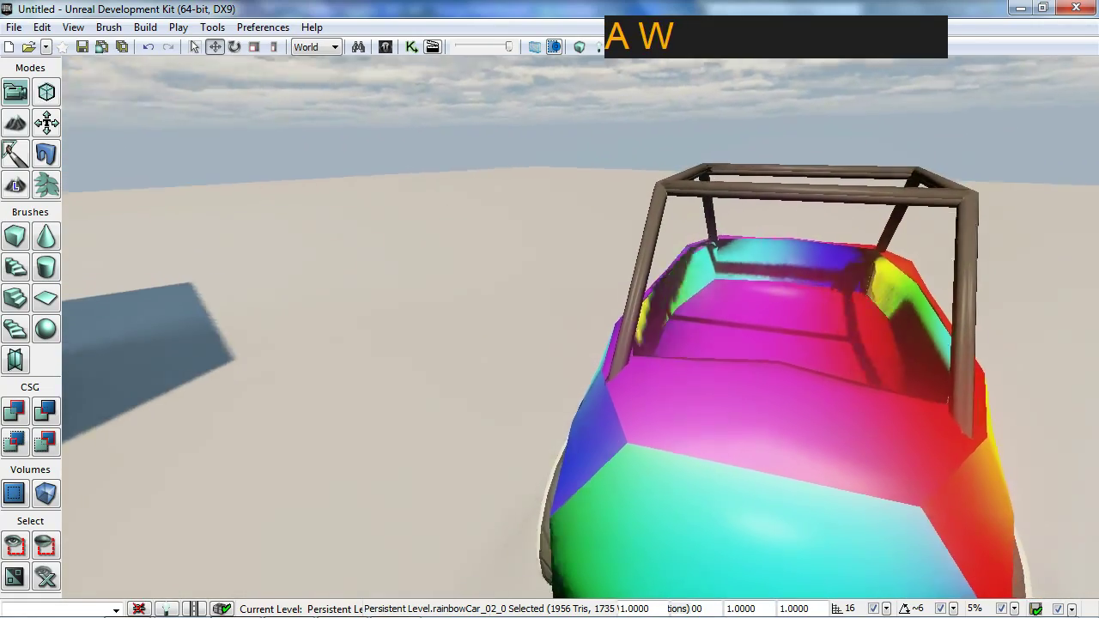
{"action": "key", "text": "a"}
{"action": "key", "text": "w"}
{"action": "key", "text": "a"}
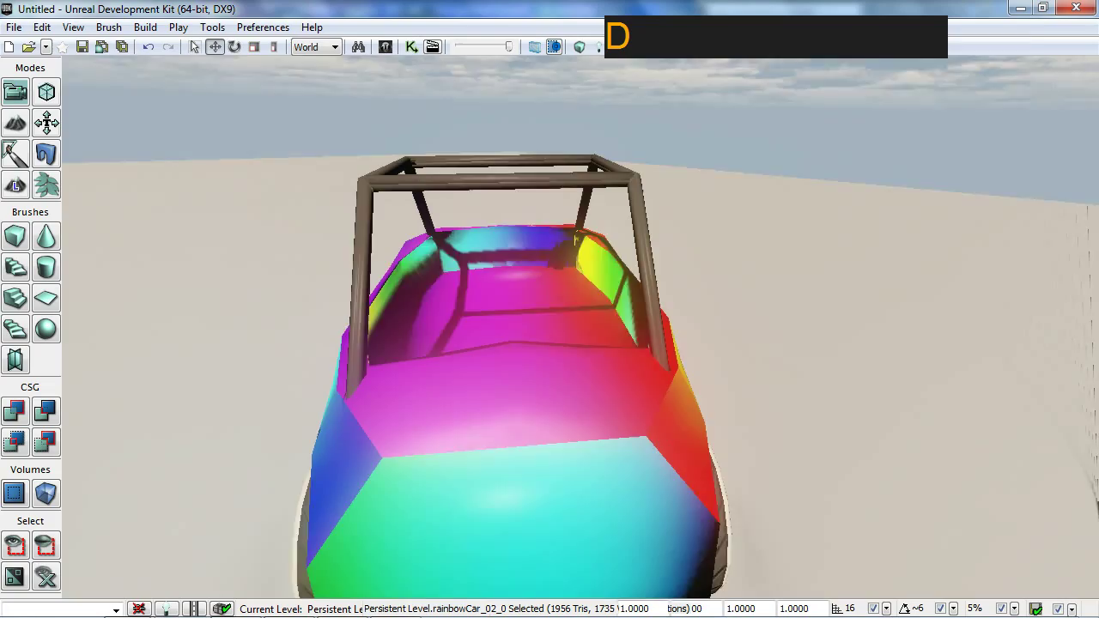
{"action": "key", "text": "w"}
{"action": "key", "text": "w"}
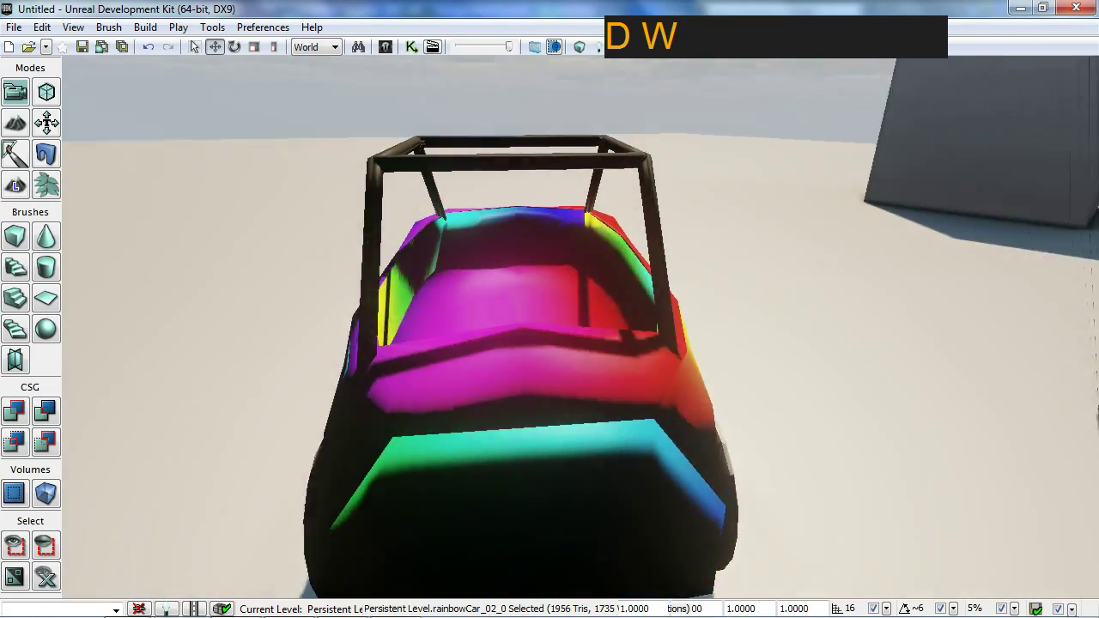
{"action": "key", "text": "d"}
{"action": "key", "text": "w"}
{"action": "key", "text": "a"}
{"action": "key", "text": "w"}
{"action": "key", "text": "s"}
{"action": "key", "text": "e"}
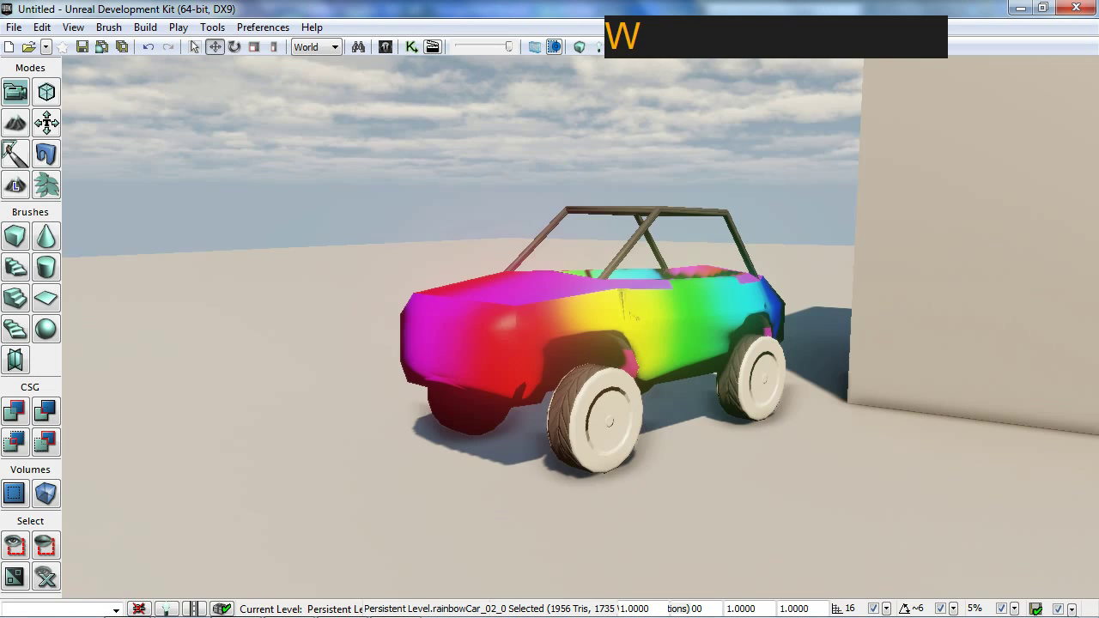
{"action": "key", "text": "d"}
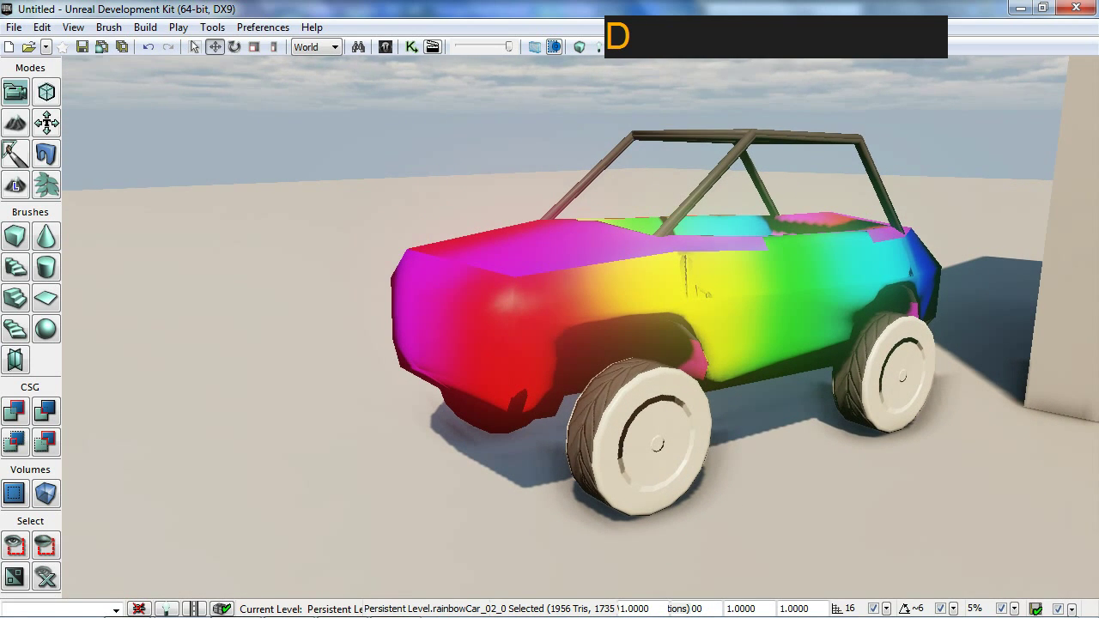